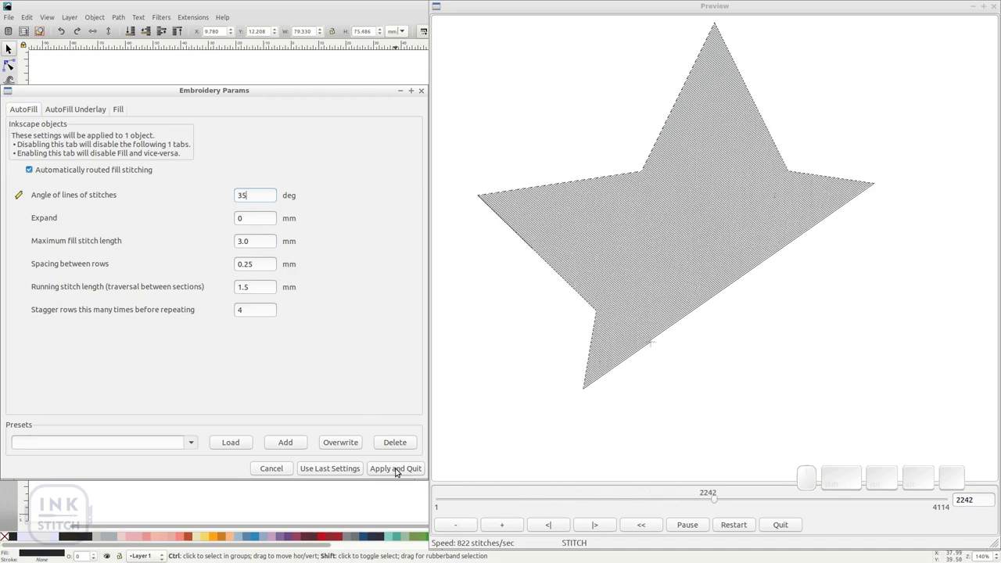
Step: Apply the auto-fill stitch parameters (35° angle) to the star
left_click(395, 468)
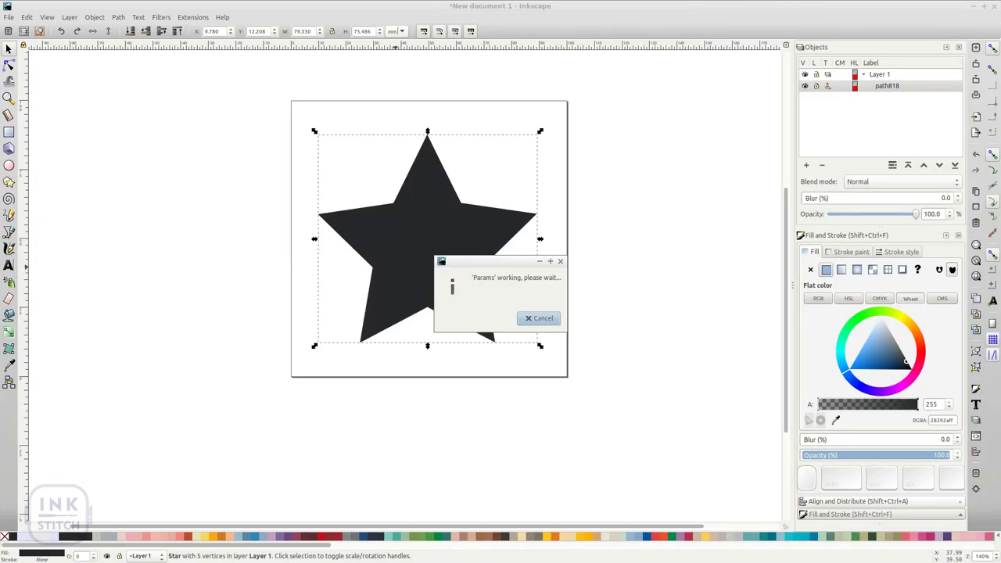
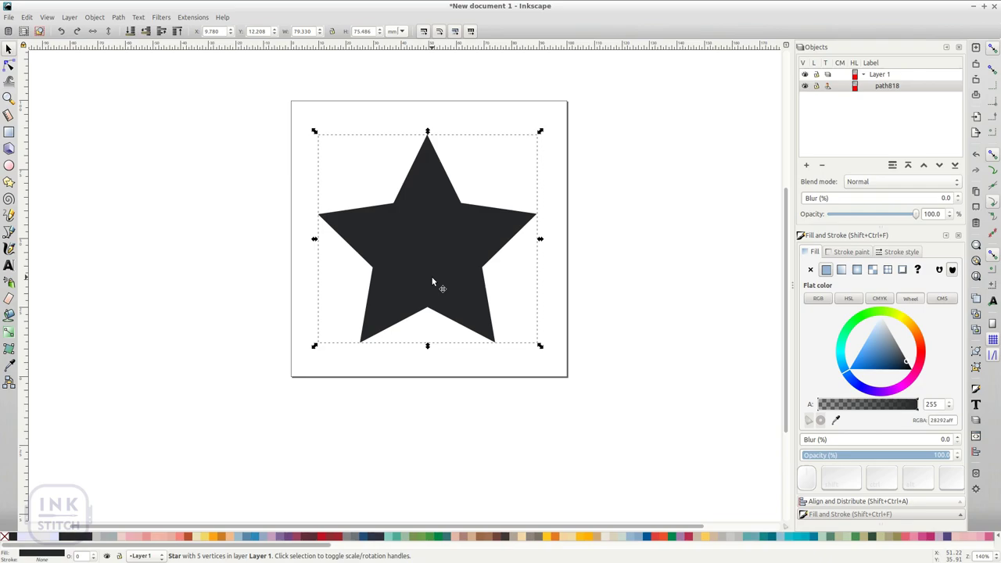
Step: Run the star's stitch simulation, close it, and reach for the Ink/Stitch extensions again
key("ctrl+shift+l")
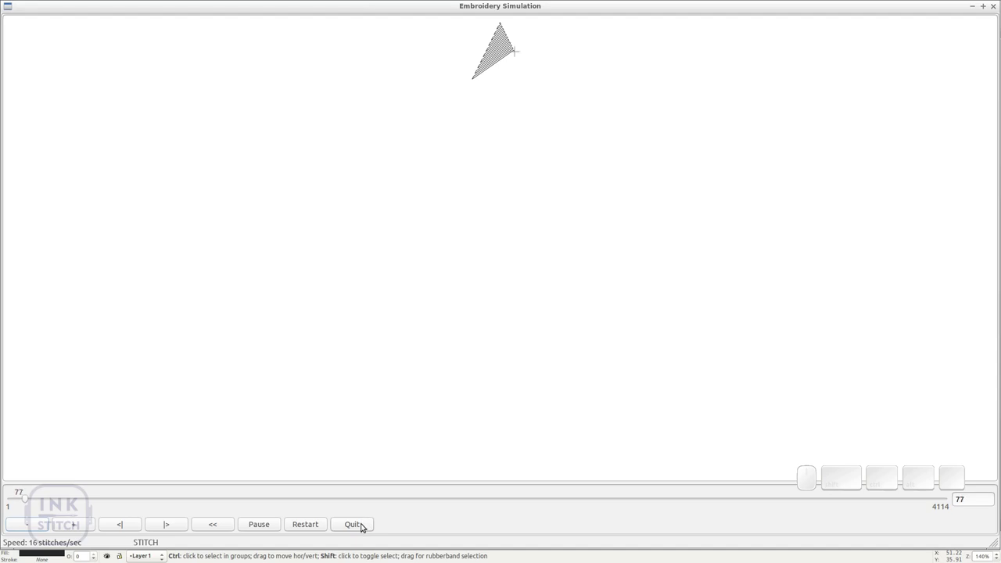
left_click(366, 526)
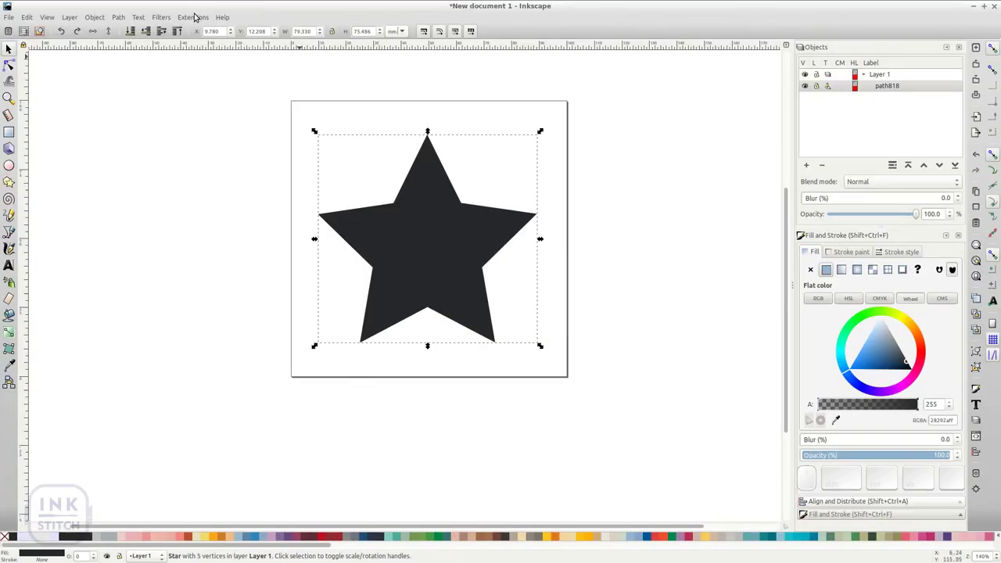
left_click(197, 15)
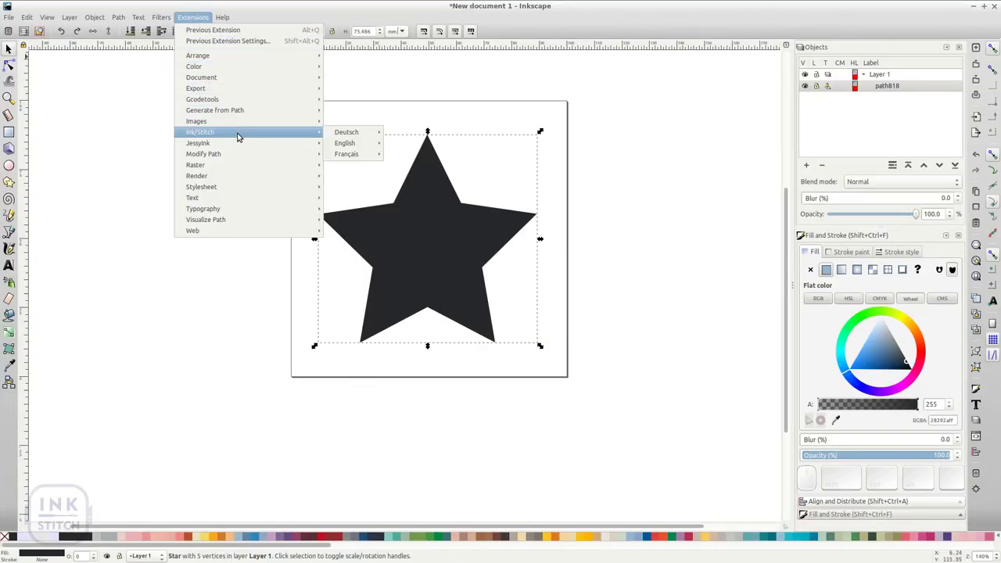
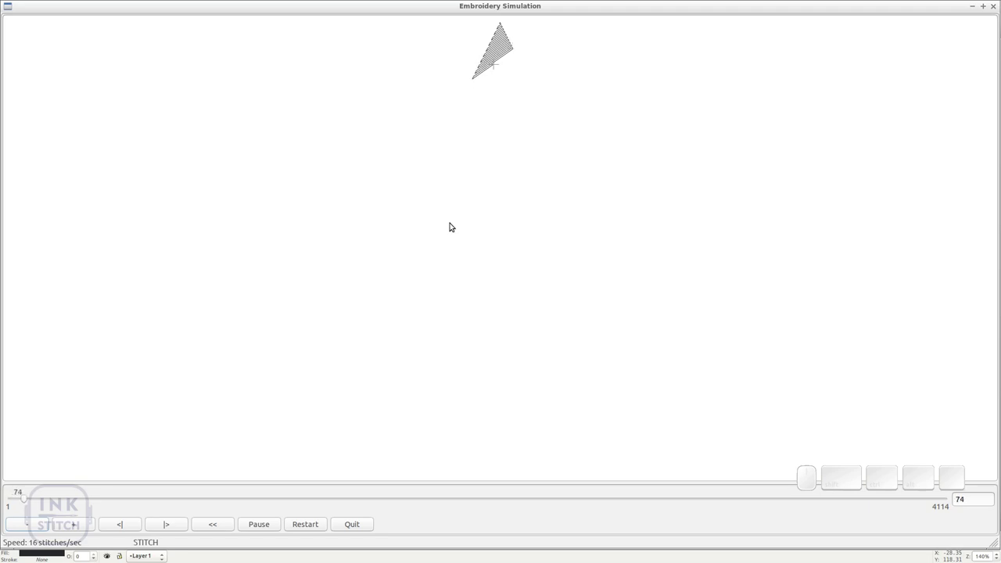
Step: Speed the stitch animation up and slow it back down
key("Up")
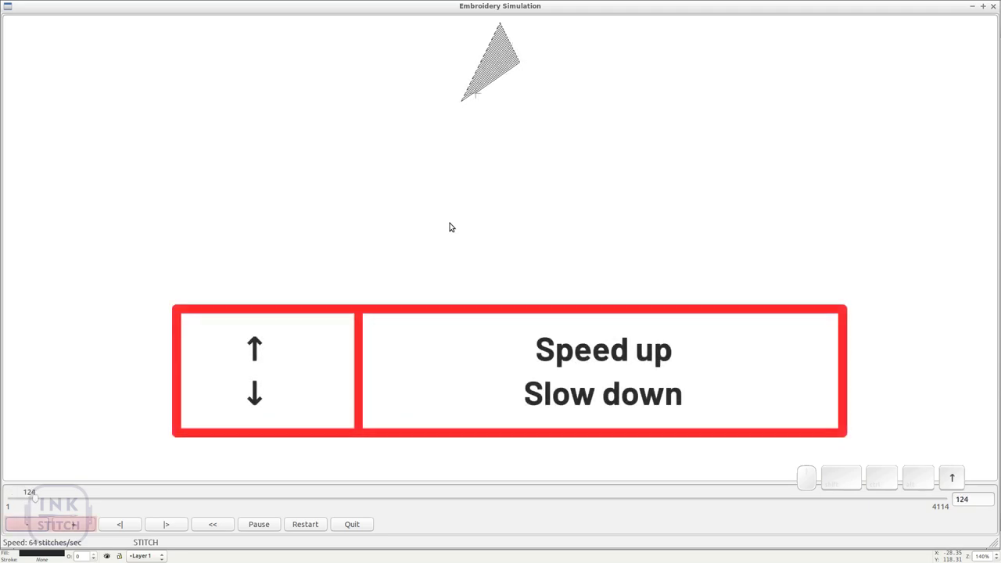
key("Down")
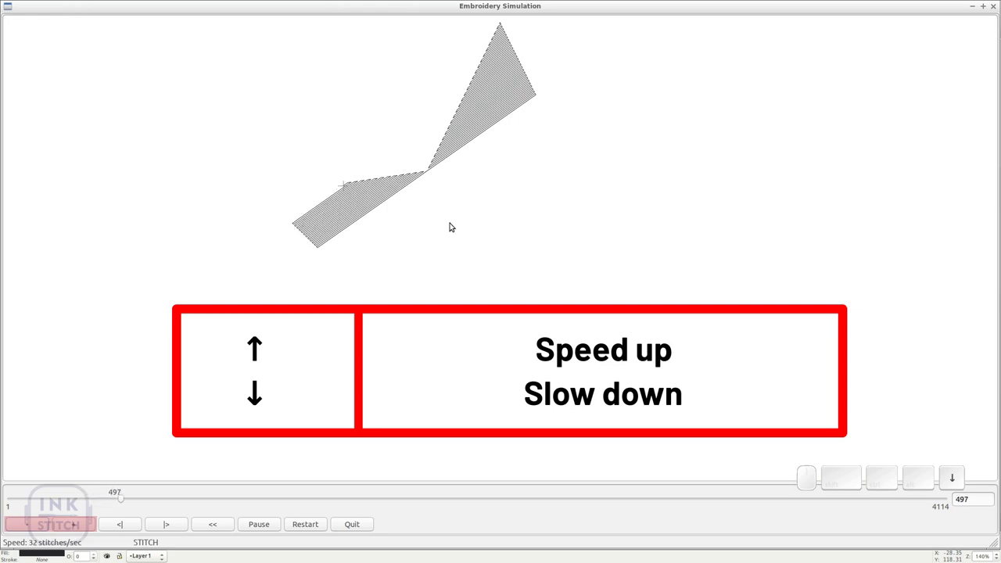
double_click(87, 525)
left_click(43, 524)
scroll("up", 3)
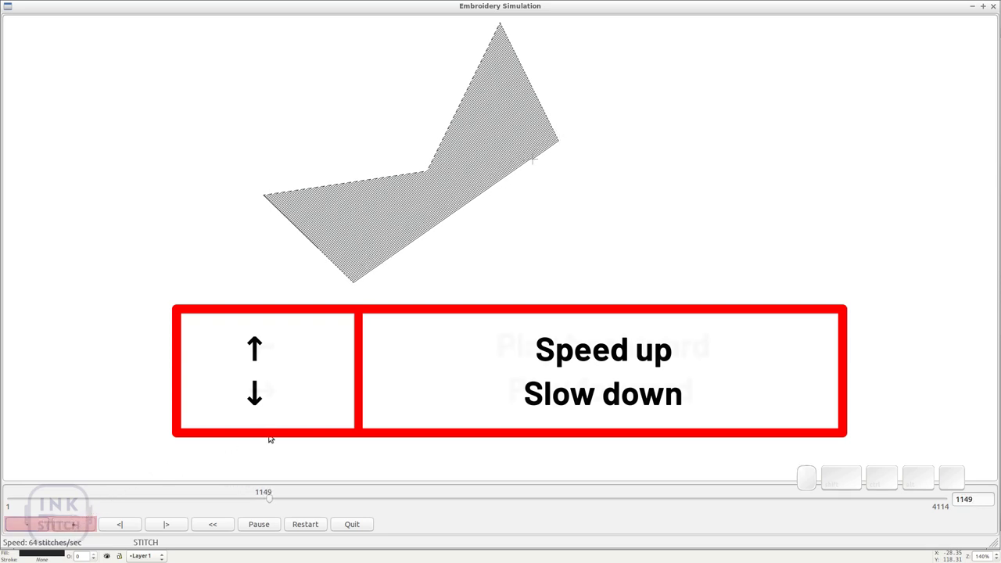
Step: Play the animation backward then forward, pause it, and step one stitch forward and back
key("Left")
key("Right")
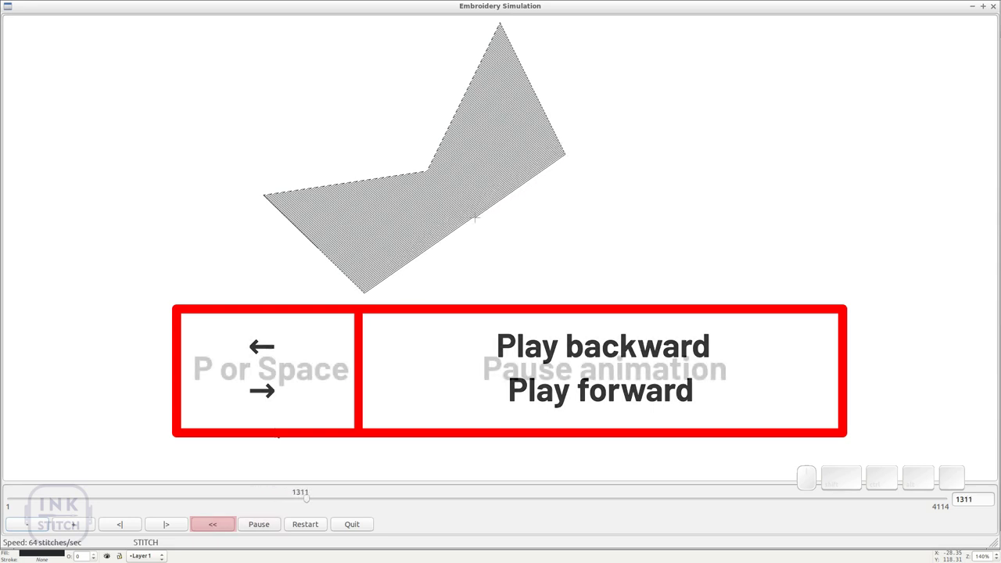
key("p")
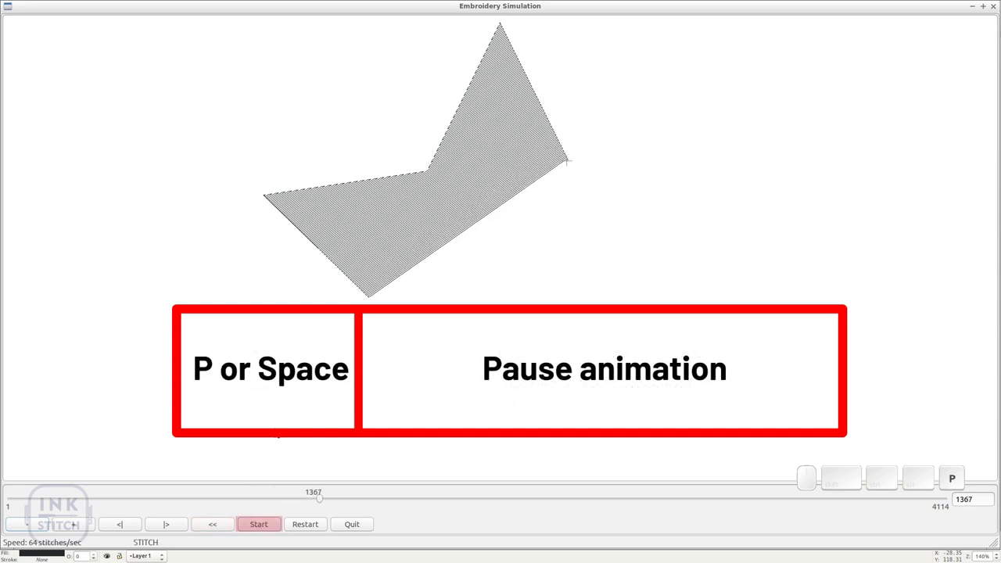
key("space")
key("space")
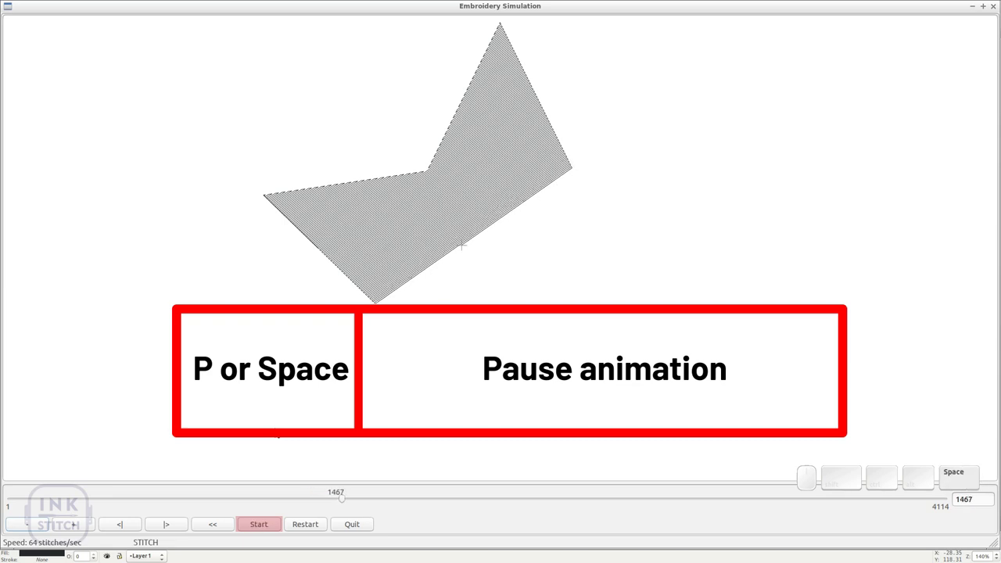
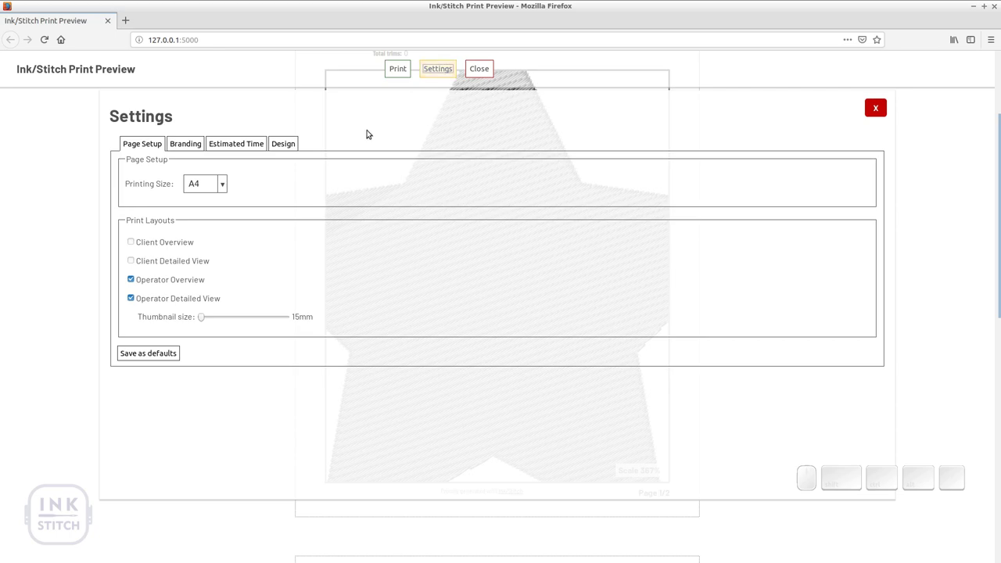
Step: Keep A4 as the printing size and try the thumbnail size slider around 15 mm
left_click(225, 184)
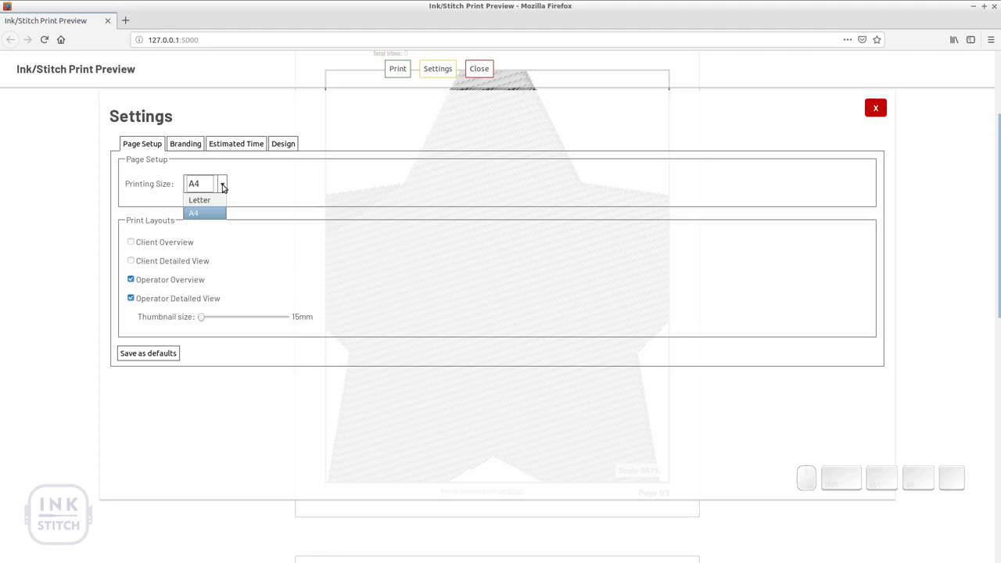
left_click(225, 183)
left_click(219, 203)
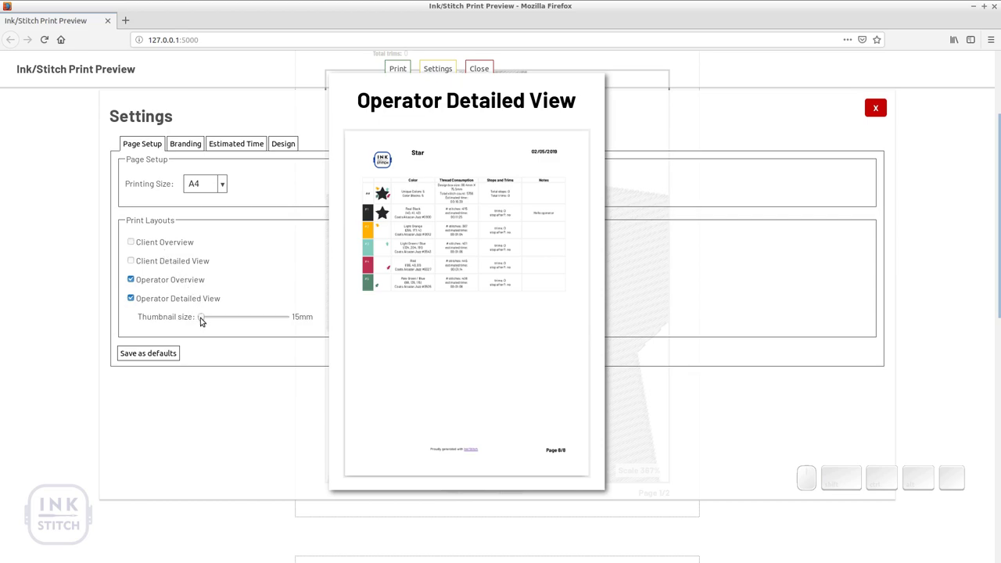
left_click_drag(205, 318, 201, 320)
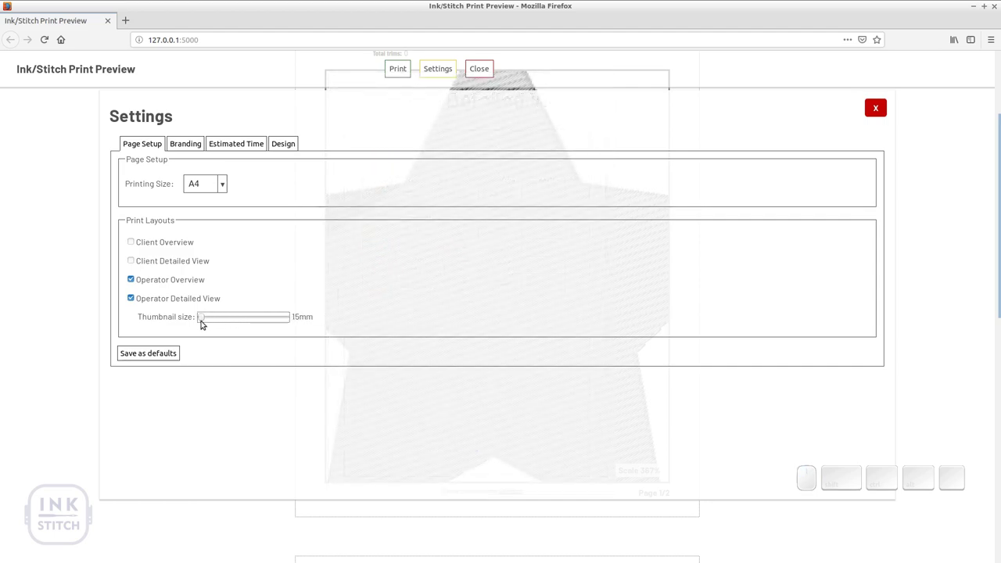
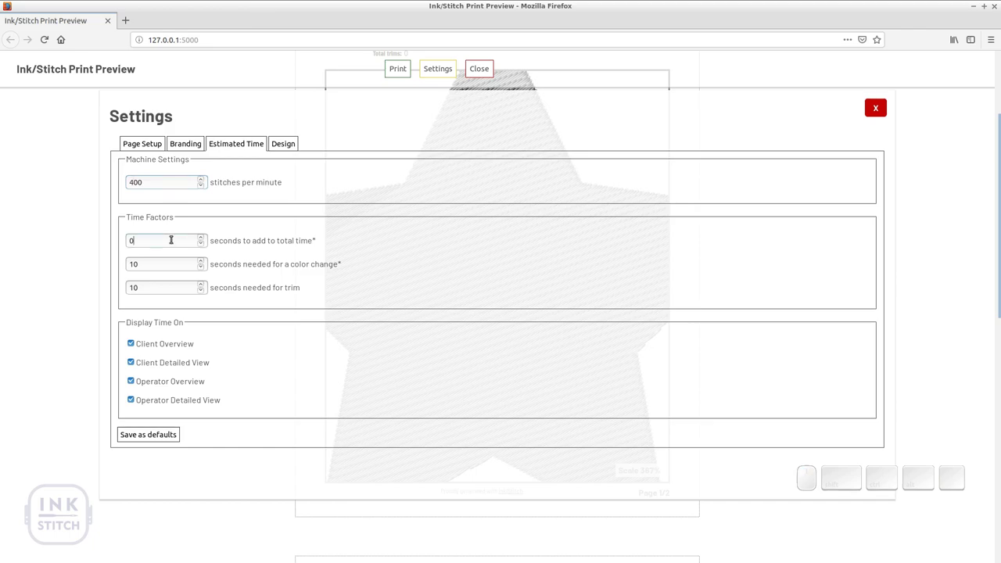
Step: Turn off estimated-time display for the Client Overview and Client Detailed View
left_click(164, 347)
left_click(158, 367)
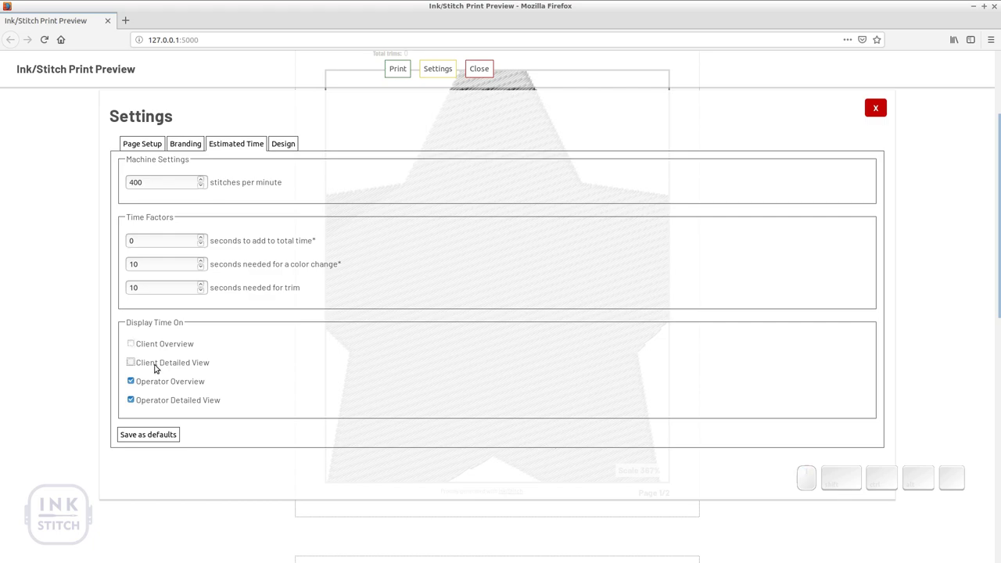
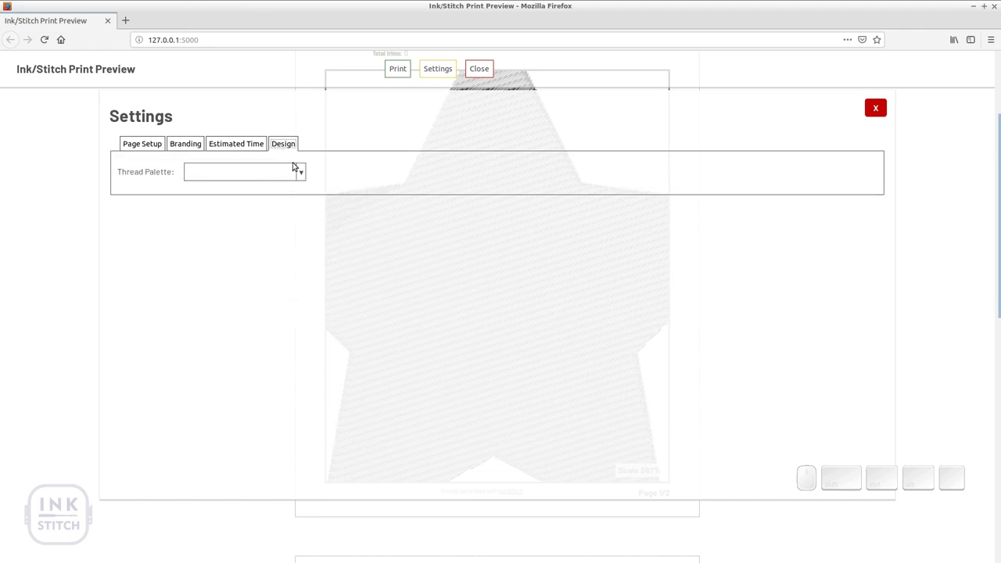
Step: Switch the thread palette to Coats Alcazar Jazz and confirm recalculating thread names
left_click(304, 171)
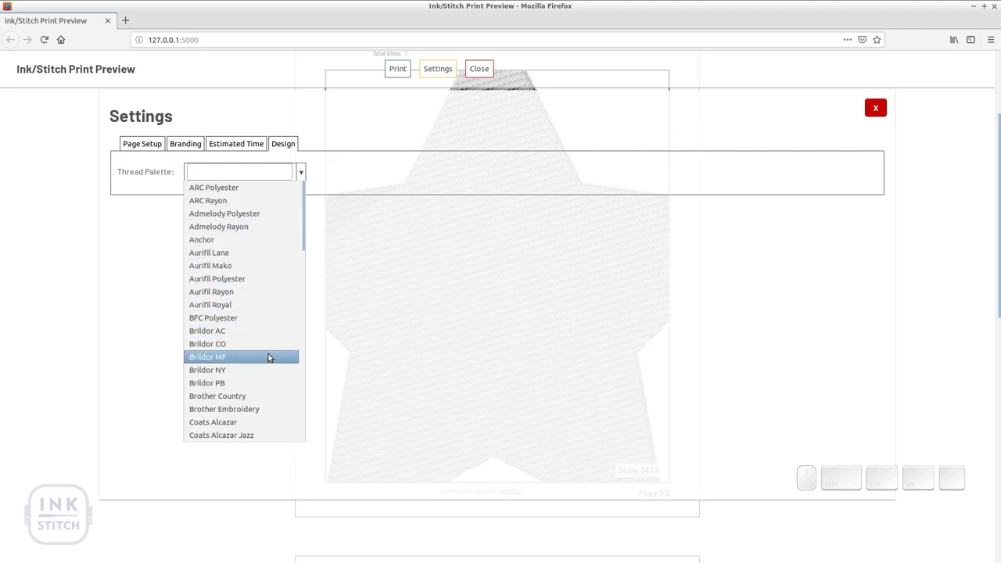
left_click(269, 437)
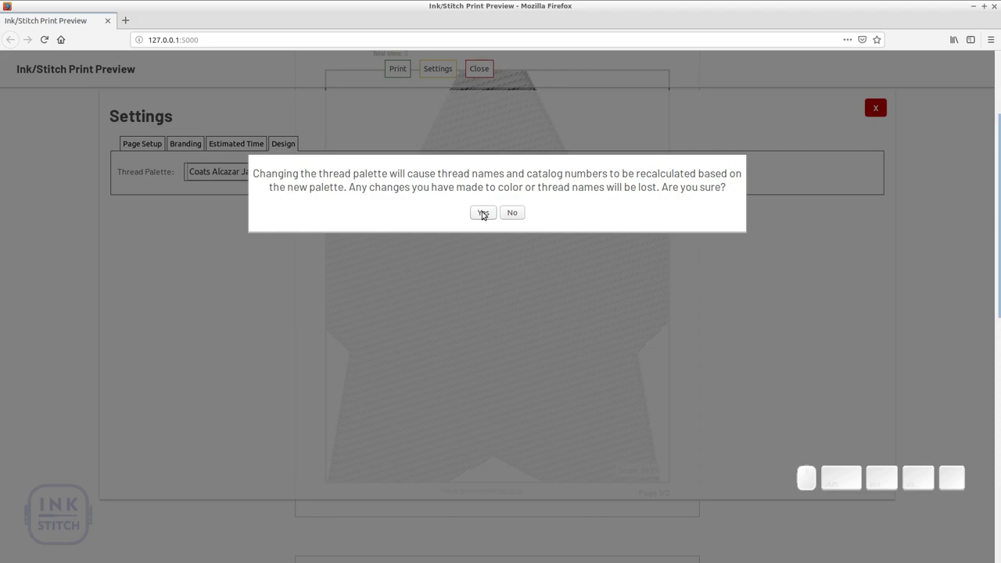
left_click(486, 211)
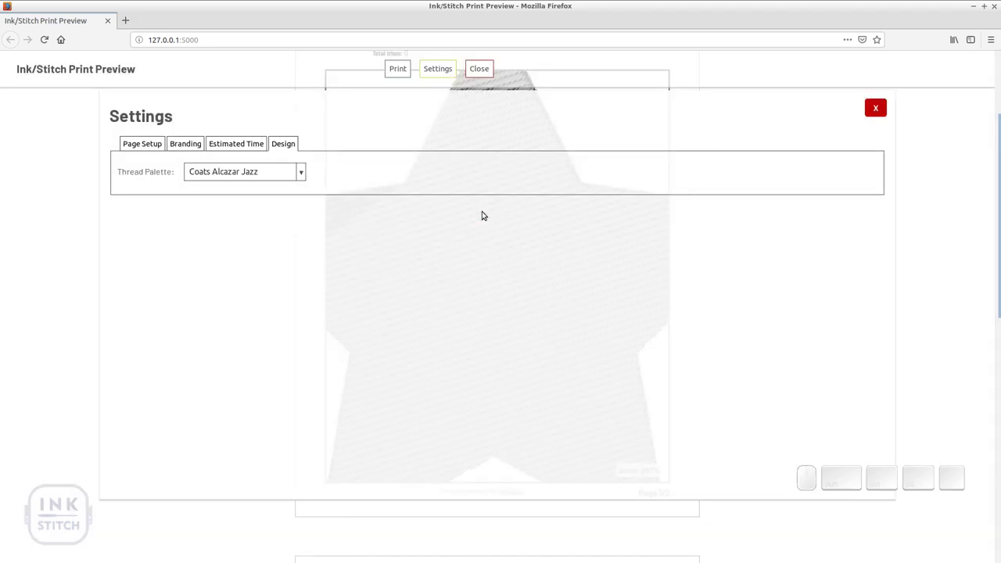
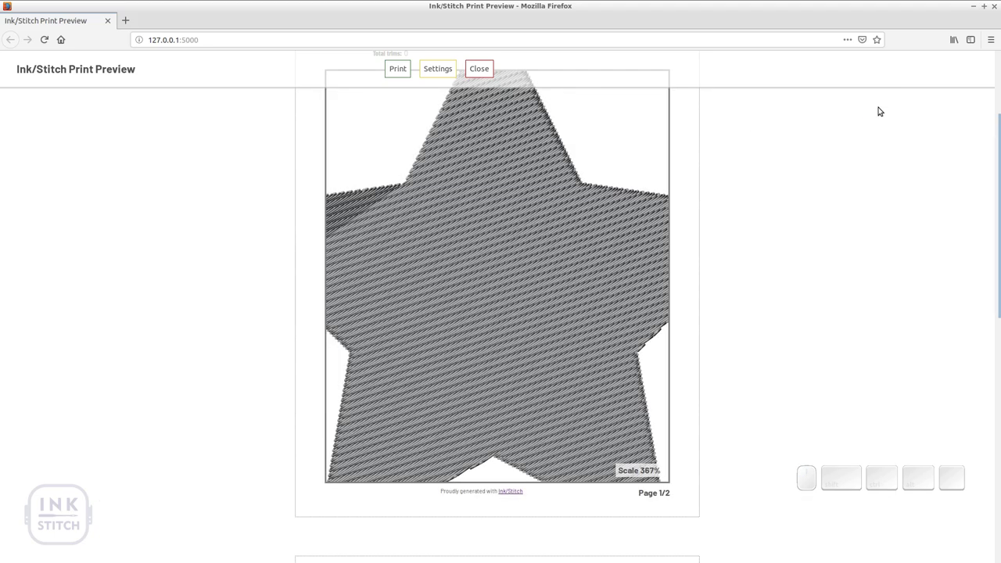
Step: Edit the Star design title and scroll down to the operator detail sheet on page 2
scroll("up", 3)
scroll("up", 3)
left_click(460, 126)
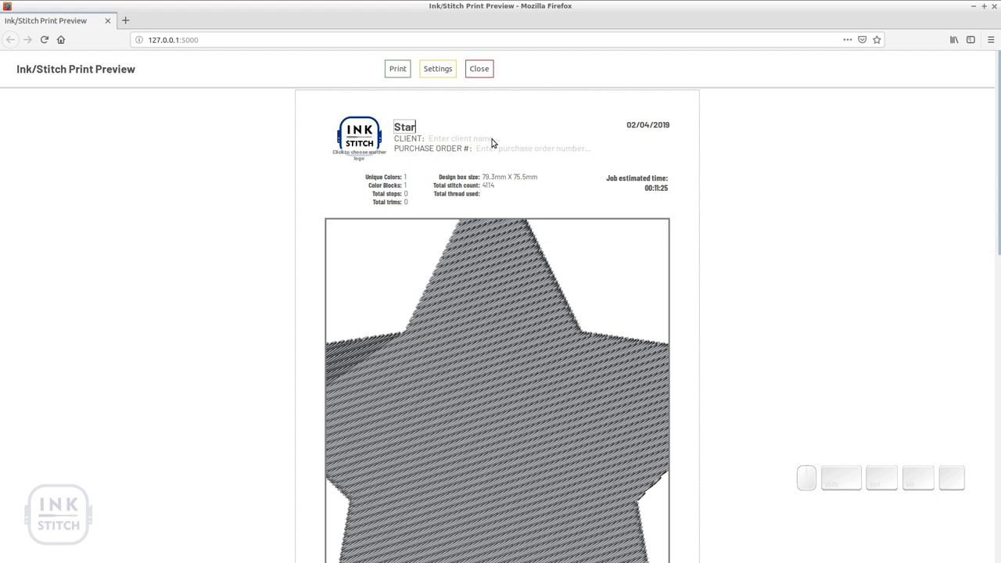
left_click(568, 190)
scroll("down", 3)
scroll("down", 3)
scroll("down", 3)
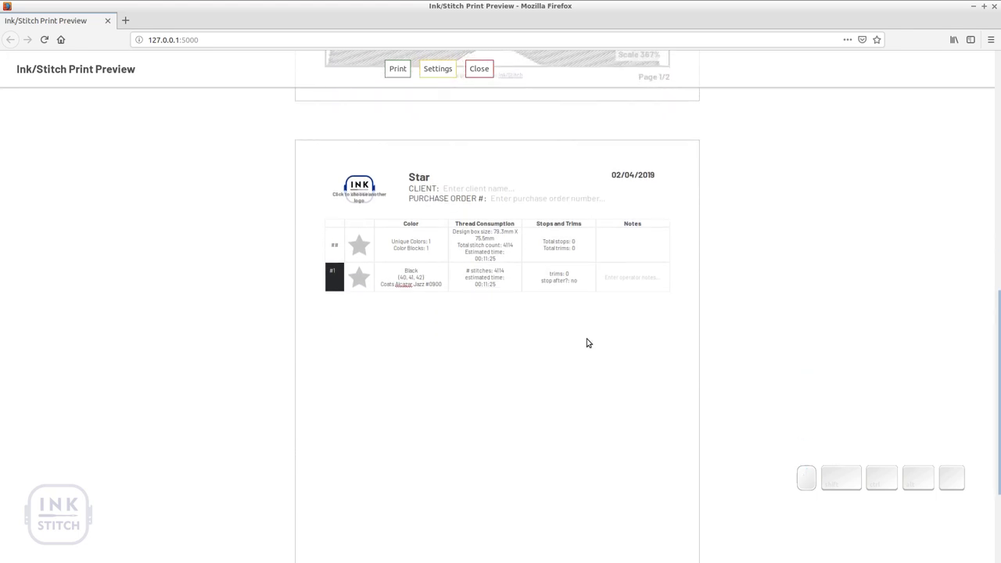
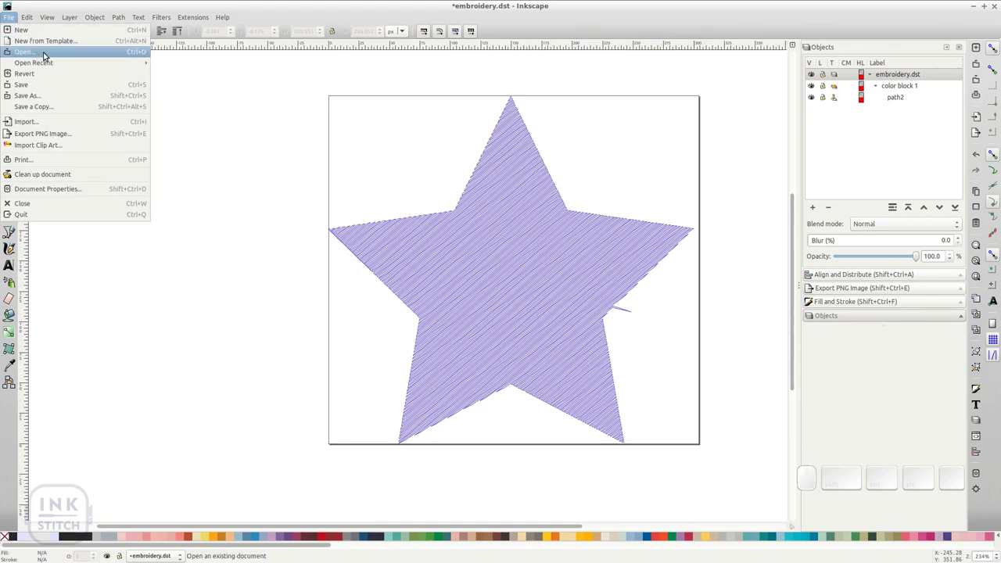
Step: Reopen embroidery.dst in a second Inkscape window showing the stitched star
left_click(49, 53)
left_click(411, 315)
left_click(707, 427)
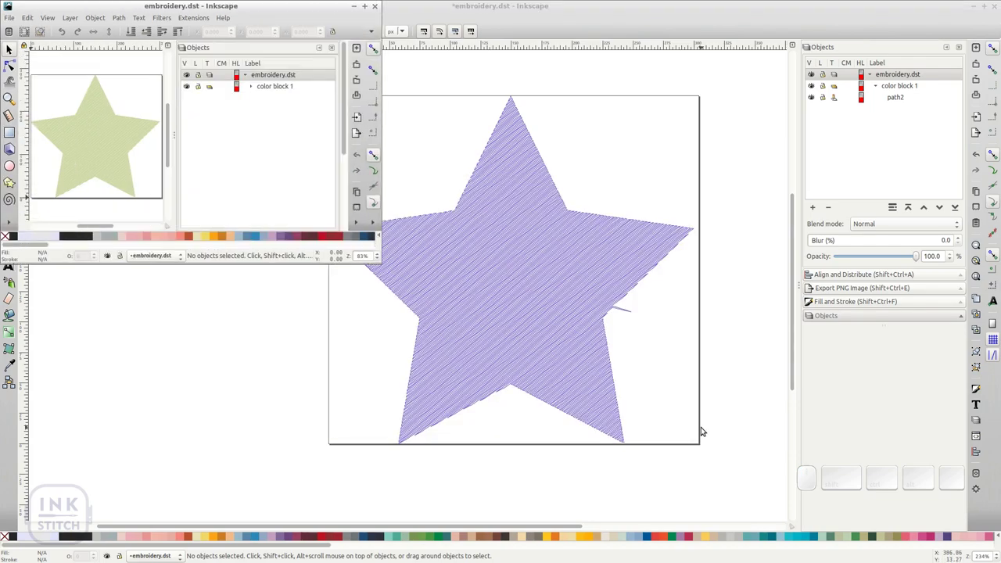